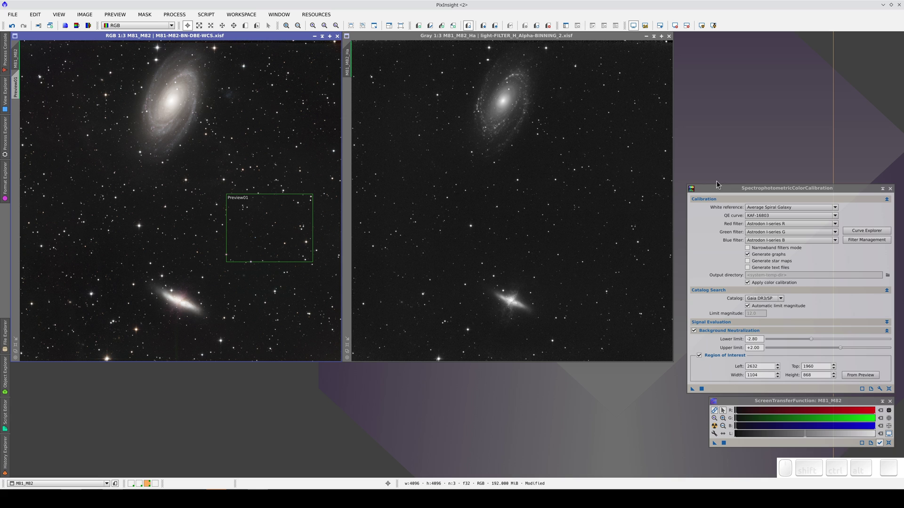
Bring up ChannelCombination with M81_M82_Ha as the red source image.
{"action": "left_click", "coordinate": [749, 186]}
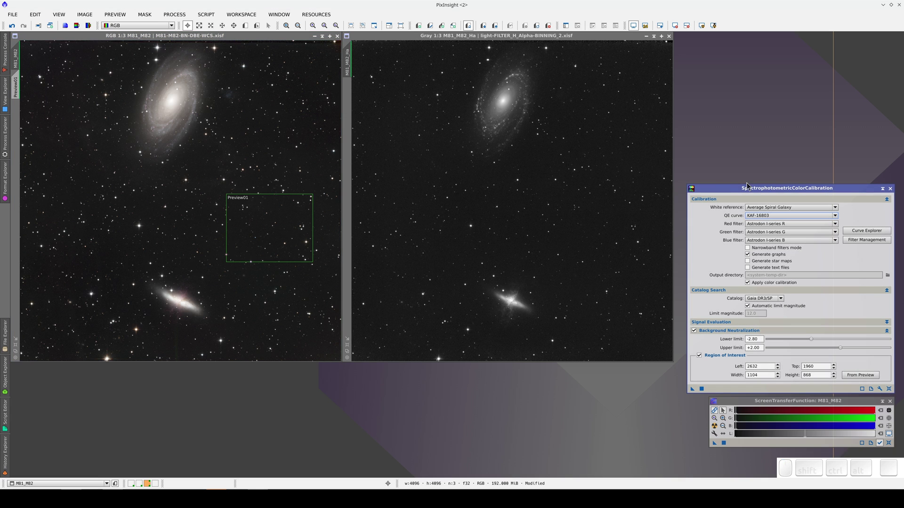
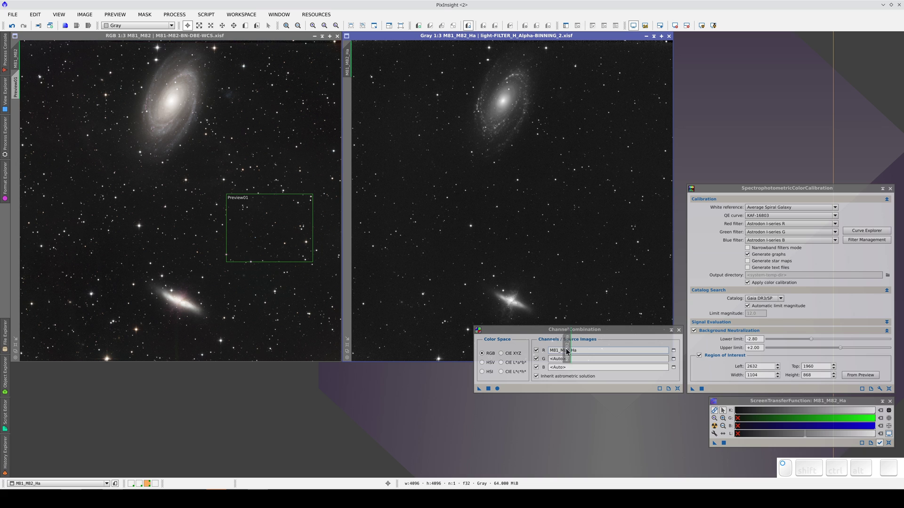
Combine only the H-alpha red channel into the M81_M82 colour image, excluding G and B.
{"action": "left_click", "coordinate": [541, 364]}
{"action": "left_click", "coordinate": [542, 371]}
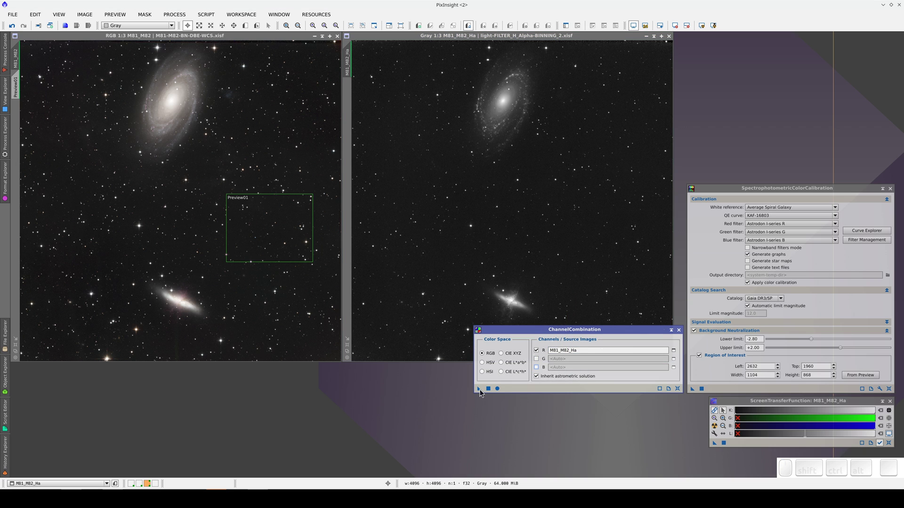
{"action": "left_click_drag", "start_coordinate": [481, 393], "coordinate": [224, 255]}
Enlarge the colour image and zoom around to inspect the teal-cast result.
{"action": "left_click", "coordinate": [240, 40]}
{"action": "scroll", "scroll_direction": "down", "scroll_amount": 3}
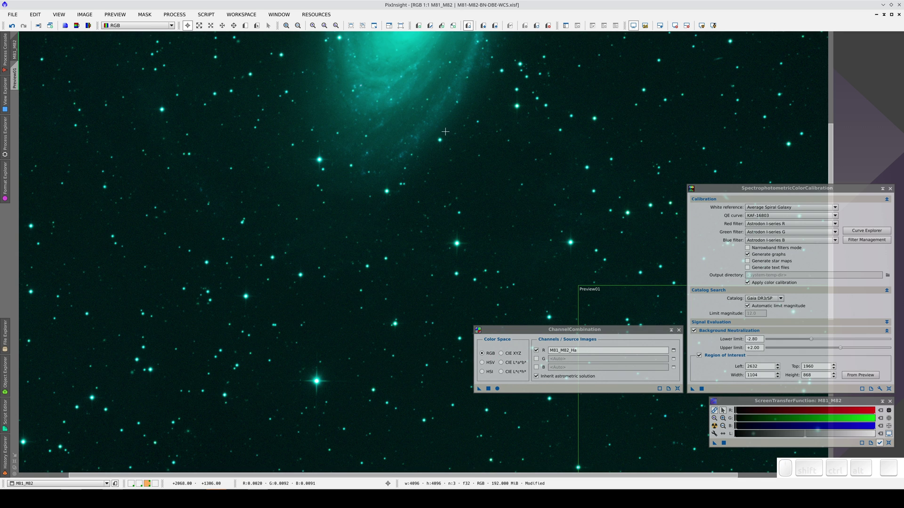
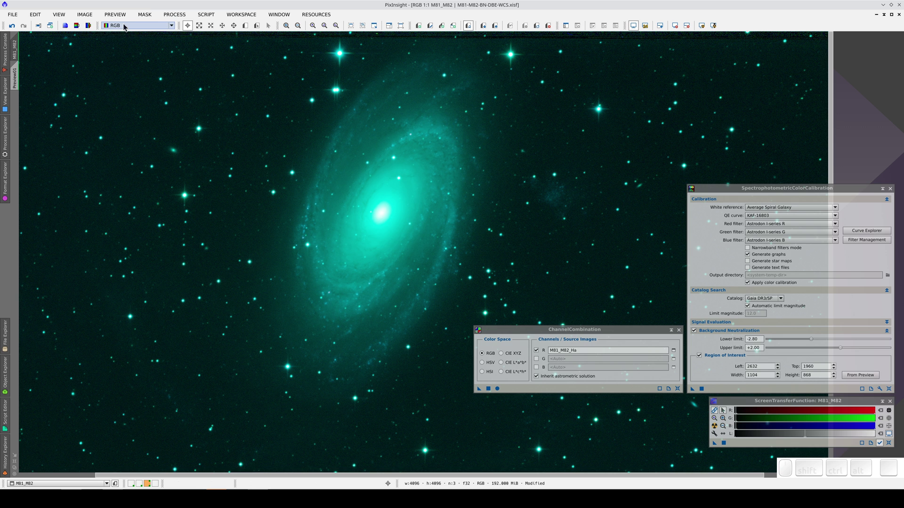
{"action": "scroll", "scroll_direction": "down", "scroll_amount": 3}
{"action": "scroll", "scroll_direction": "up", "scroll_amount": 3}
{"action": "scroll", "scroll_direction": "down", "scroll_amount": 3}
{"action": "scroll", "scroll_direction": "up", "scroll_amount": 3}
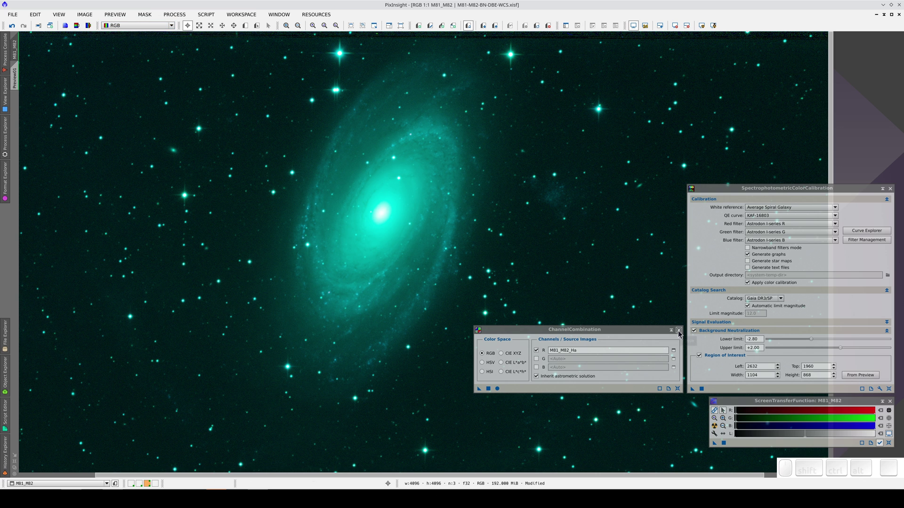
Close ChannelCombination and colour-calibrate M81_M82 with SPCC, reviewing the white balance graphs.
{"action": "left_click", "coordinate": [681, 334]}
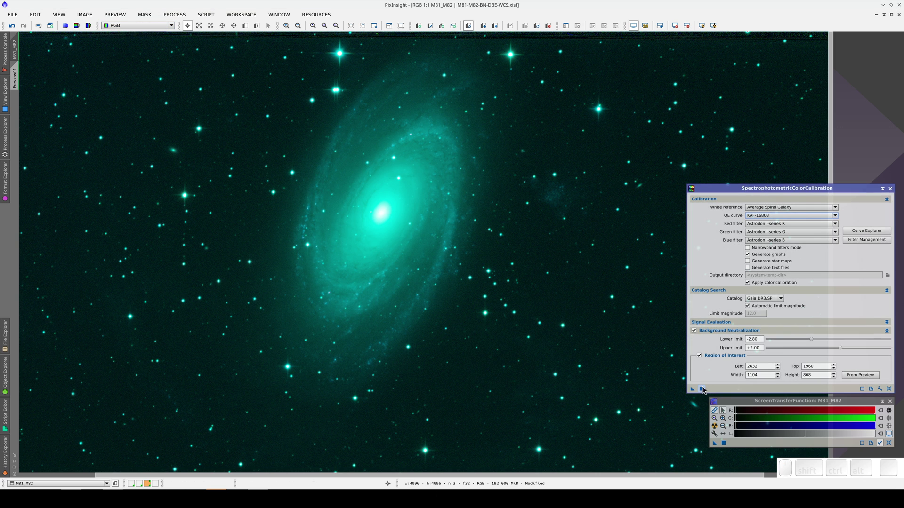
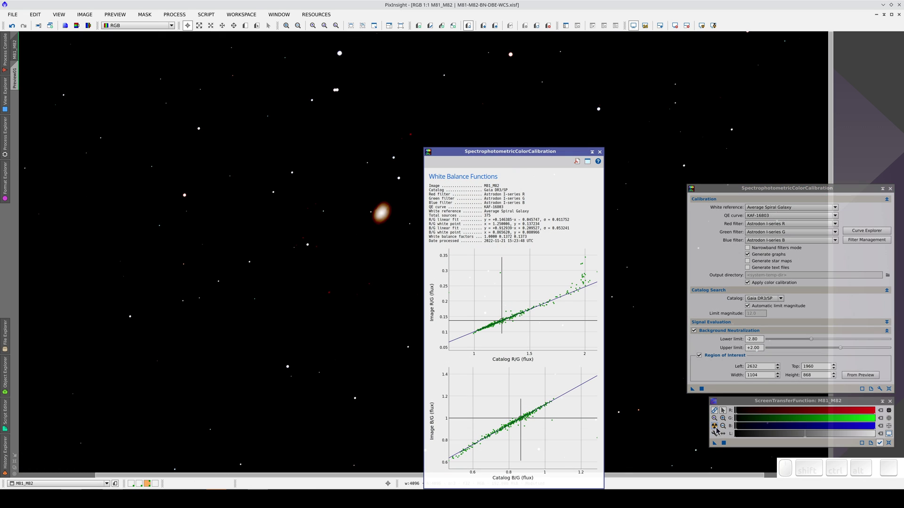
{"action": "left_click", "coordinate": [719, 432]}
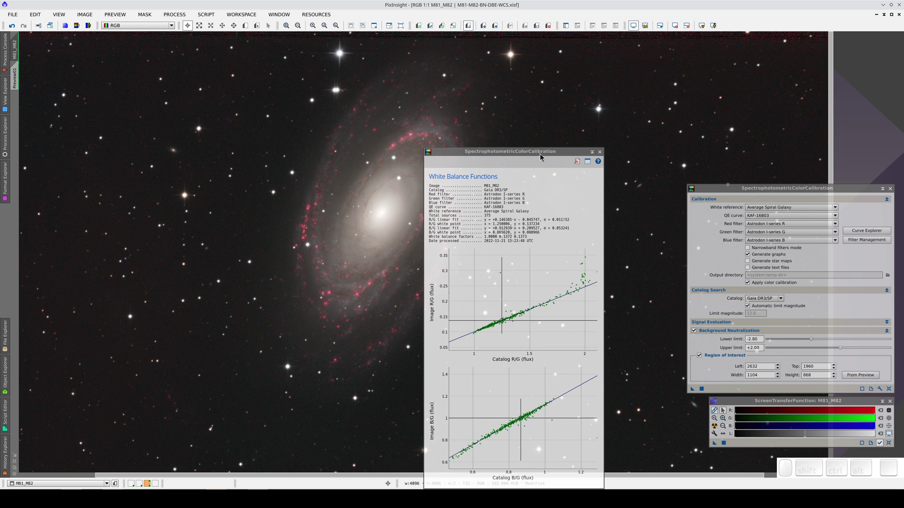
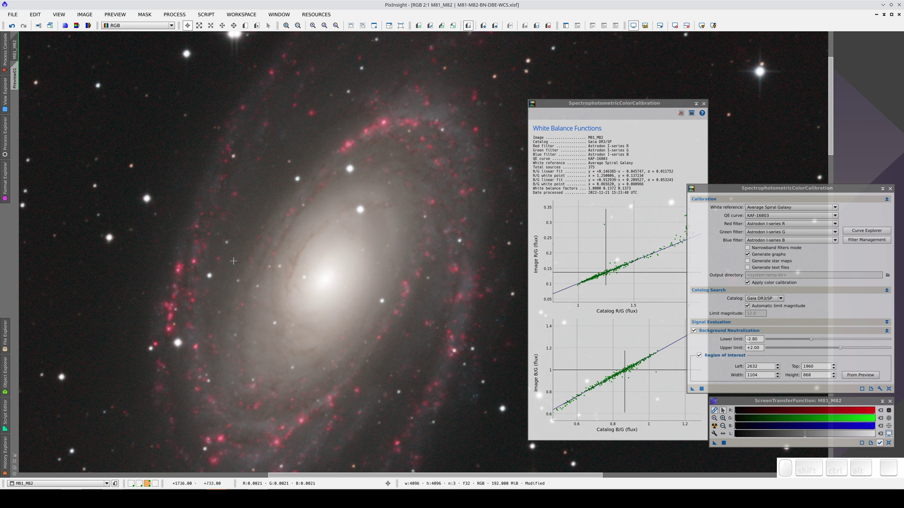
{"action": "scroll", "scroll_direction": "up", "scroll_amount": 3}
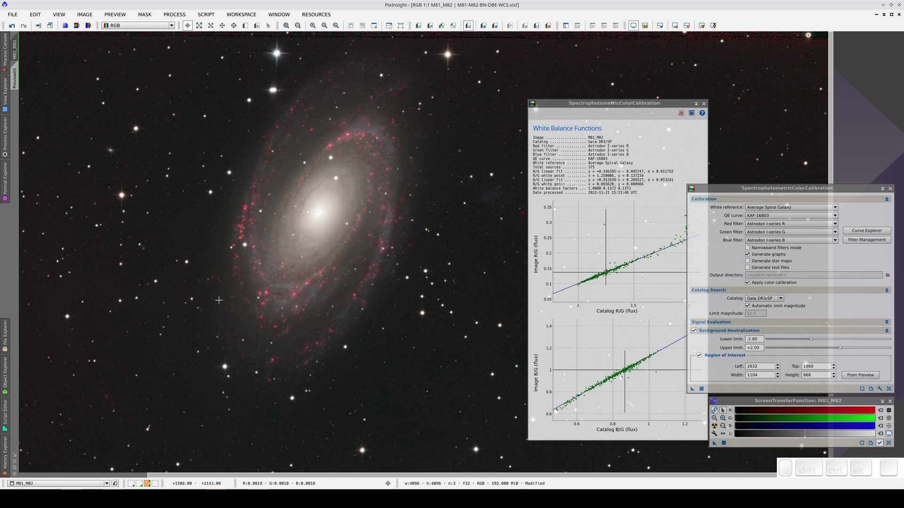
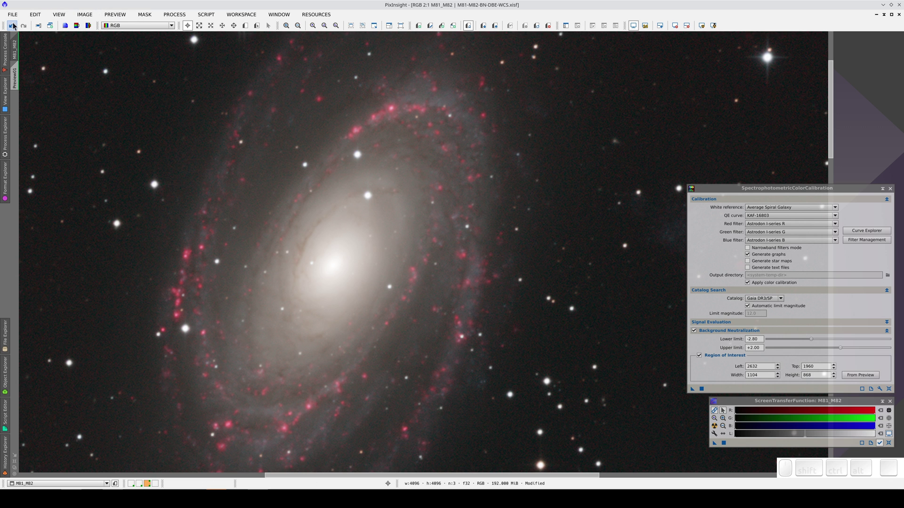
Undo/redo the calibration to compare, then auto-stretch the recalibrated image with STF.
{"action": "left_click", "coordinate": [18, 27]}
{"action": "left_click", "coordinate": [17, 26]}
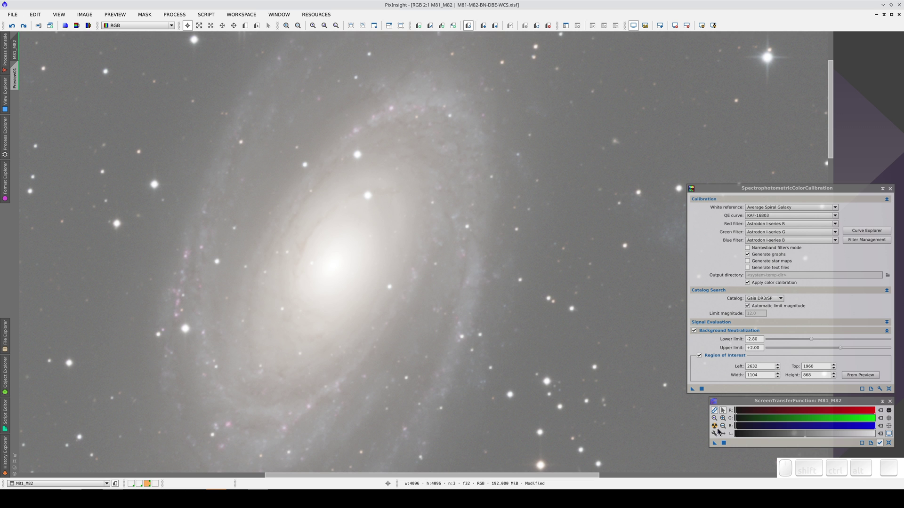
{"action": "left_click", "coordinate": [716, 430]}
{"action": "scroll", "scroll_direction": "up", "scroll_amount": 3}
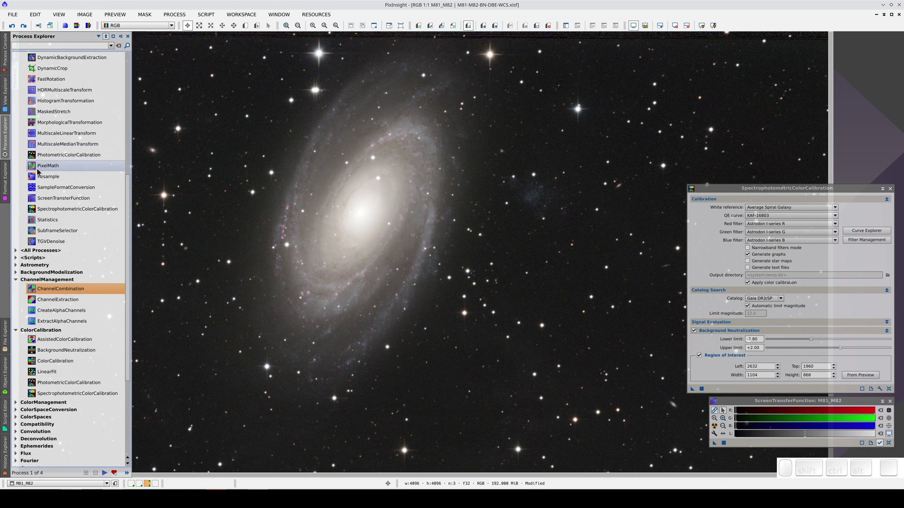
Start PixelMath with separate per-channel expressions and set the blue expression to $T.
{"action": "left_click", "coordinate": [69, 168]}
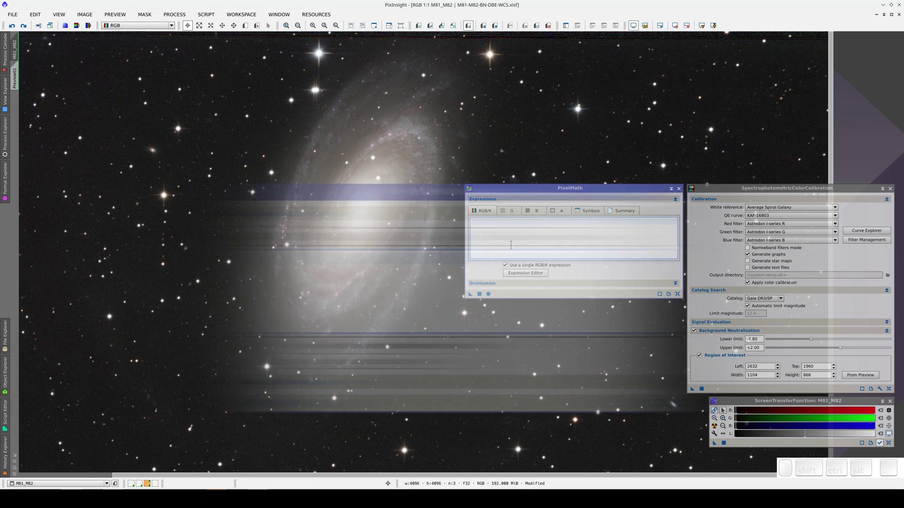
{"action": "left_click", "coordinate": [354, 348]}
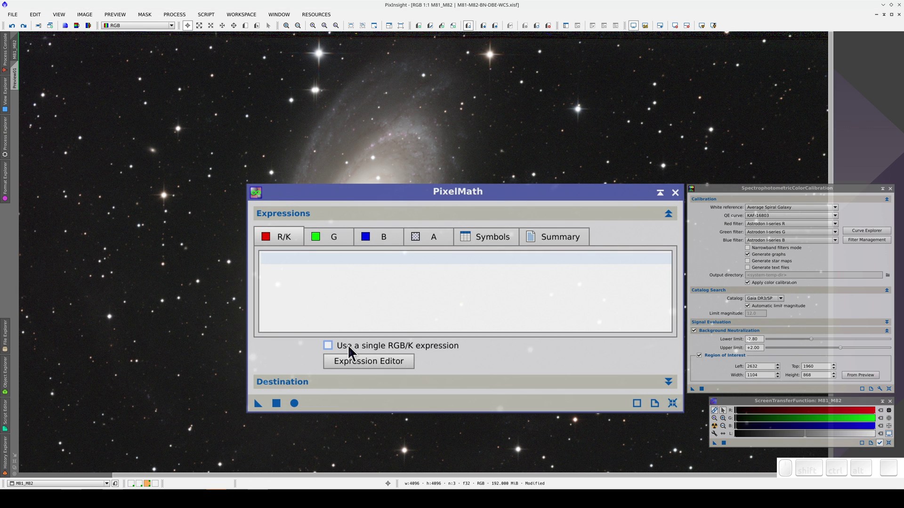
{"action": "left_click", "coordinate": [326, 232]}
{"action": "left_click", "coordinate": [370, 236]}
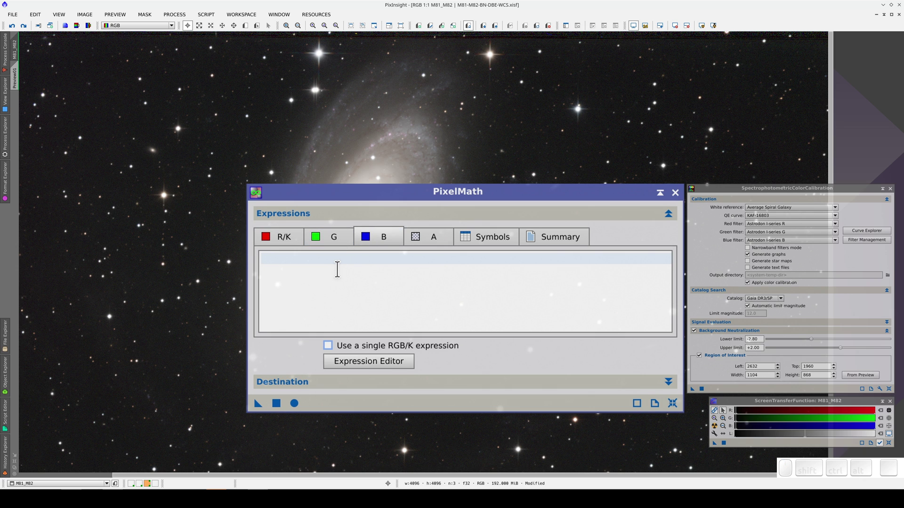
{"action": "left_click", "coordinate": [336, 267]}
{"action": "key", "text": "shift+4"}
{"action": "key", "text": "shift+t"}
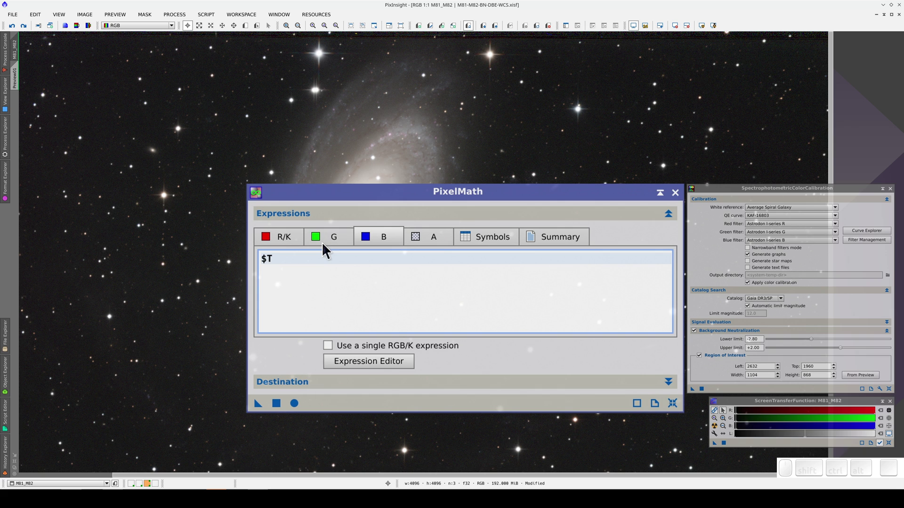
Set the green channel expression to $T as well.
{"action": "left_click", "coordinate": [331, 241]}
{"action": "left_click", "coordinate": [322, 258]}
{"action": "key", "text": "shift+4"}
{"action": "key", "text": "shift+t"}
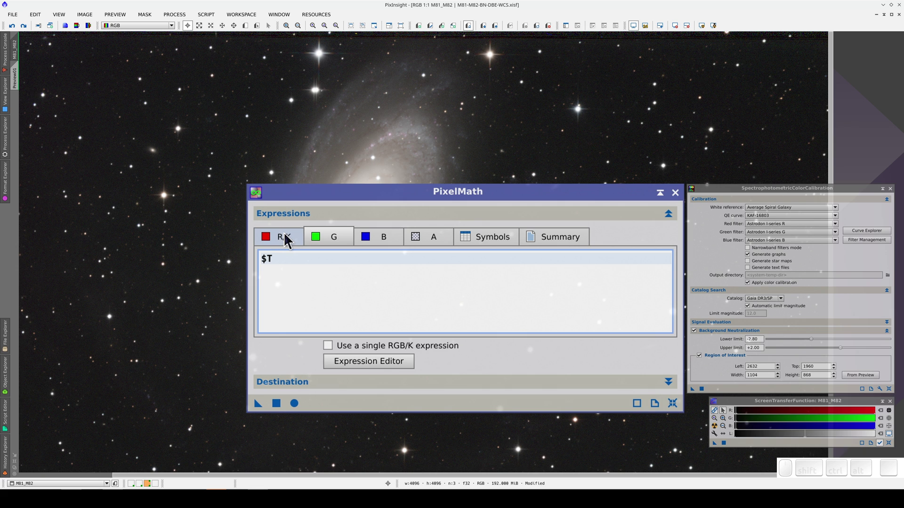
Enter the red expression blending $T with M81_M82_Ha weighted 0.5.
{"action": "left_click", "coordinate": [290, 235]}
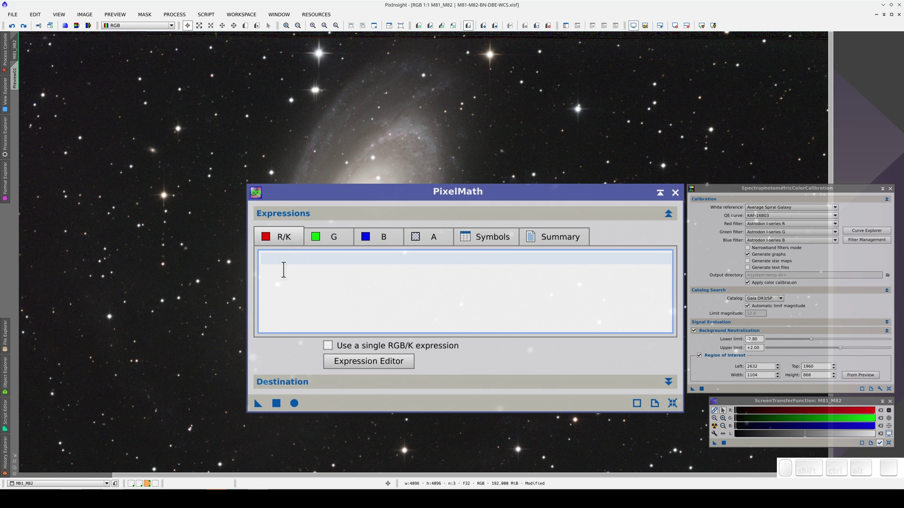
{"action": "key", "text": "shift+4"}
{"action": "key", "text": "shift+t"}
{"action": "key", "text": "space"}
{"action": "key", "text": "KP_Multiply"}
{"action": "key", "text": "space"}
{"action": "key", "text": "KP_1"}
{"action": "key", "text": "space"}
{"action": "key", "text": "KP_Add"}
{"action": "key", "text": "space"}
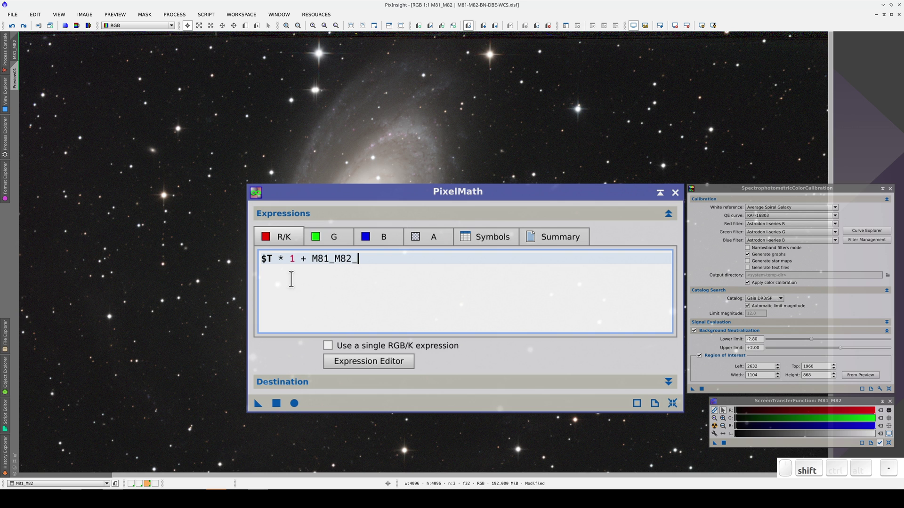
{"action": "key", "text": "shift+space"}
{"action": "key", "text": "shift+KP_Multiply"}
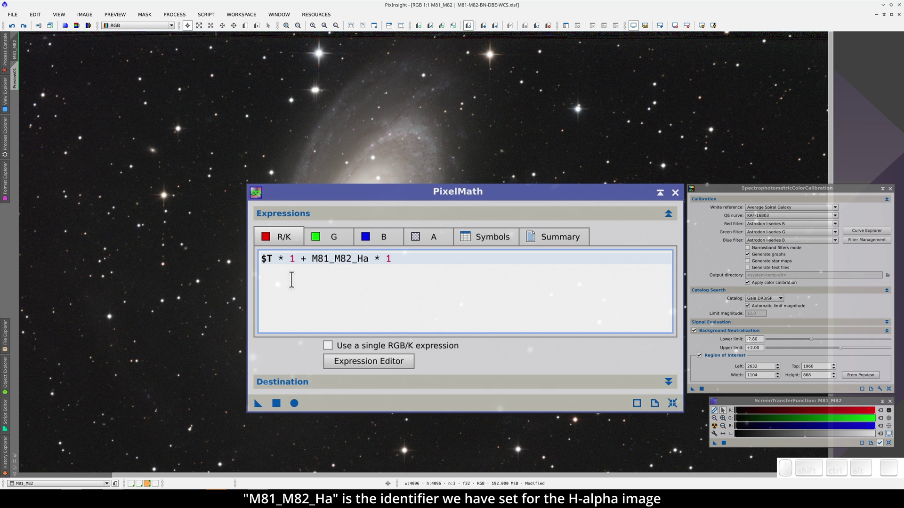
{"action": "key", "text": "shift+Left"}
{"action": "key", "text": "shift+KP_0"}
{"action": "key", "text": "shift+KP_Decimal"}
{"action": "key", "text": "shift+KP_5"}
Experiment with the weights, settling on $T * 0.3 + M81_M82_Ha * 0.5.
{"action": "key", "text": "BackSpace"}
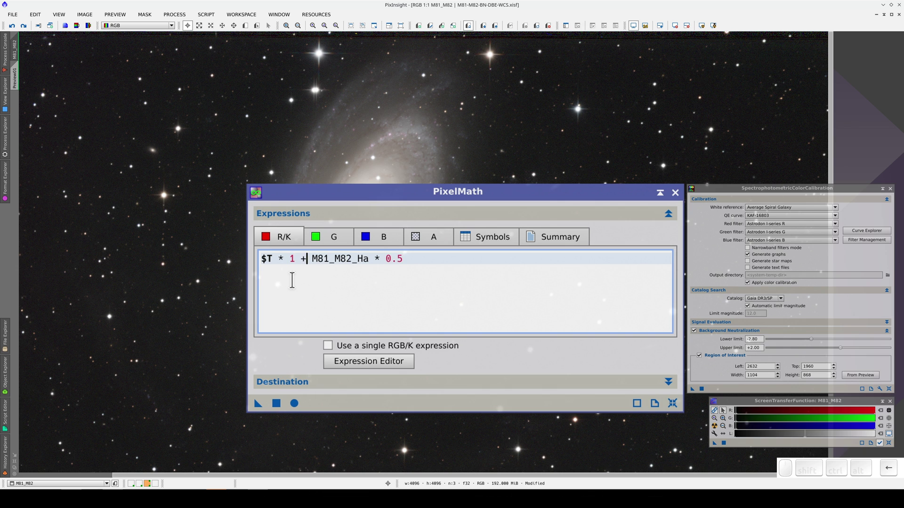
{"action": "key", "text": "shift+Left"}
{"action": "key", "text": "shift+KP_Decimal"}
{"action": "key", "text": "shift+KP_5"}
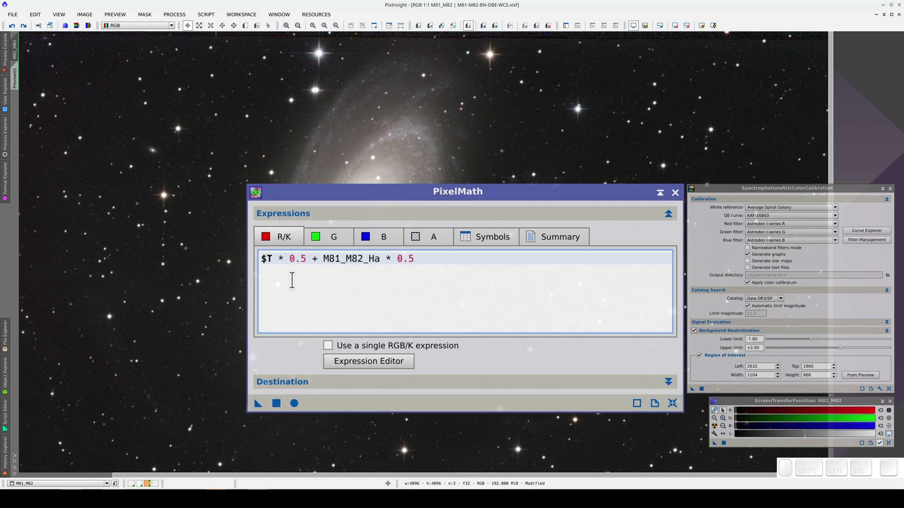
{"action": "key", "text": "shift+Left"}
{"action": "key", "text": "KP_3"}
{"action": "key", "text": "Right"}
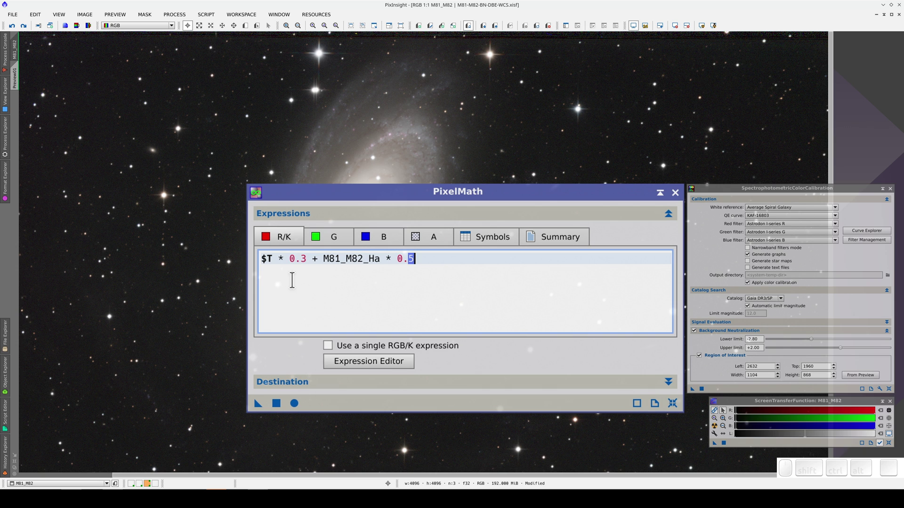
{"action": "key", "text": "KP_7"}
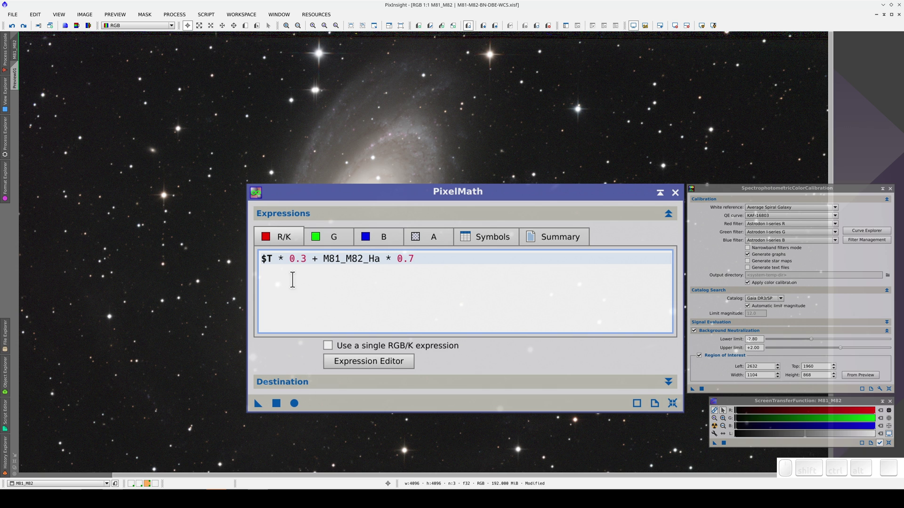
{"action": "key", "text": "shift+Left"}
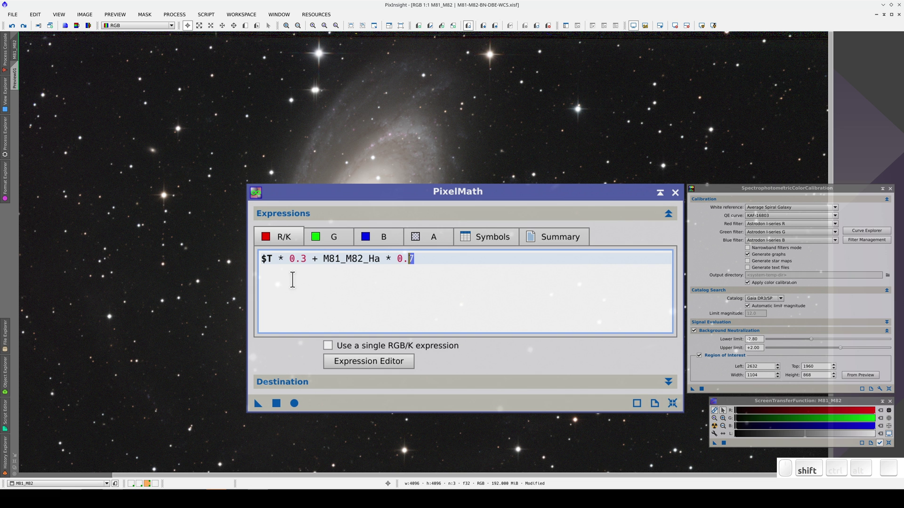
{"action": "key", "text": "KP_5"}
{"action": "key", "text": "BackSpace"}
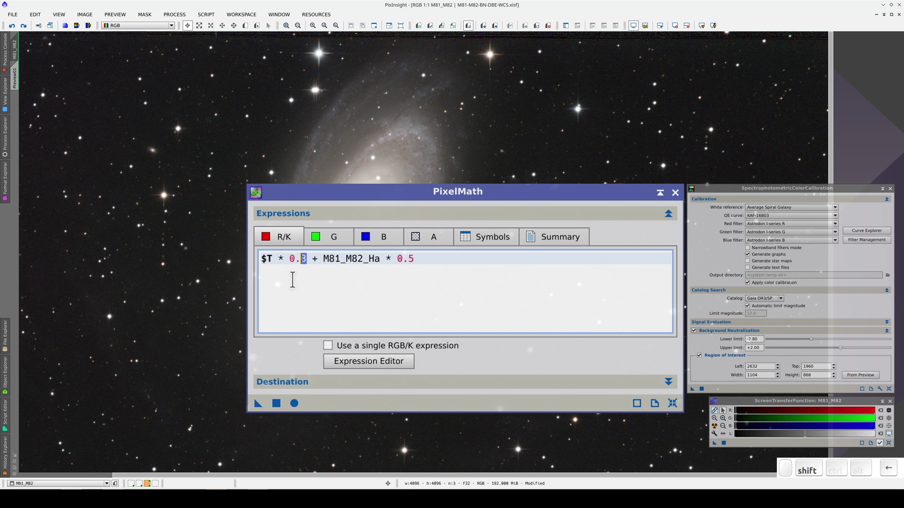
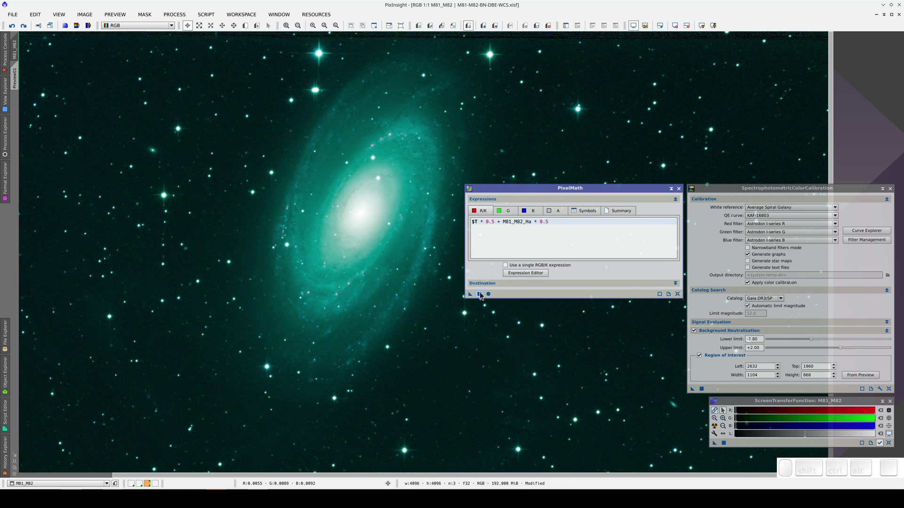
Apply PixelMath, recalibrate with SPCC, then make the STF auto-stretch permanent via HistogramTransformation and reset the STF.
{"action": "left_click", "coordinate": [684, 191]}
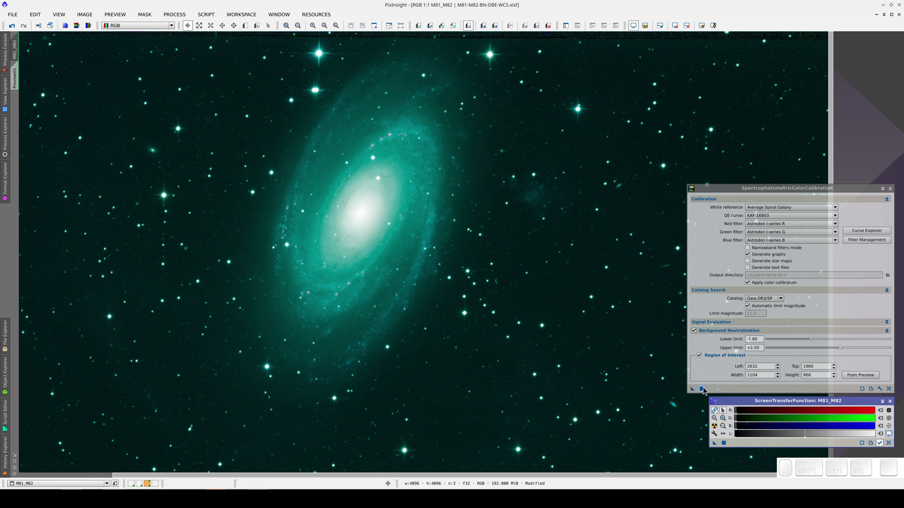
{"action": "left_click", "coordinate": [709, 389]}
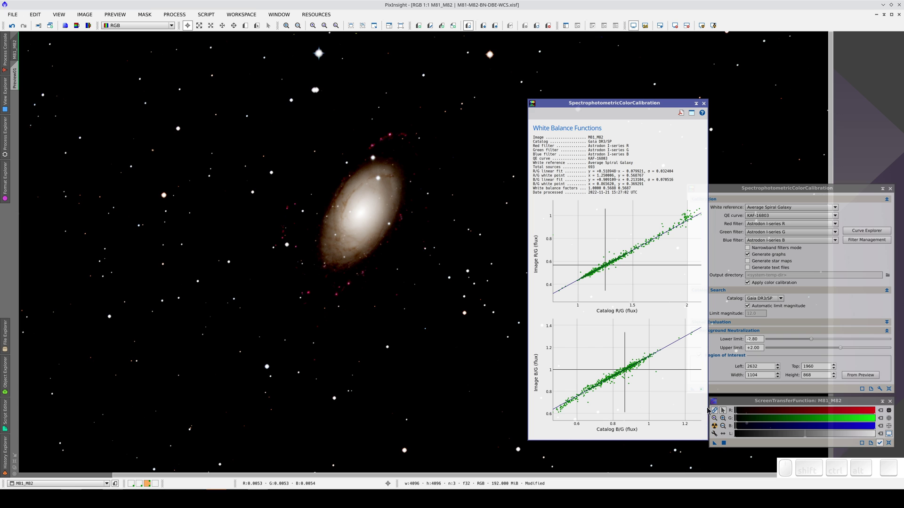
{"action": "left_click", "coordinate": [717, 431]}
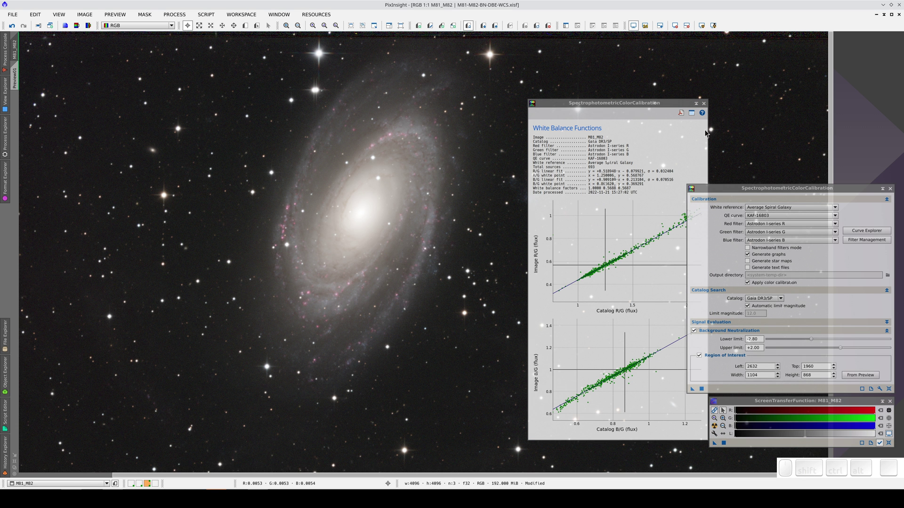
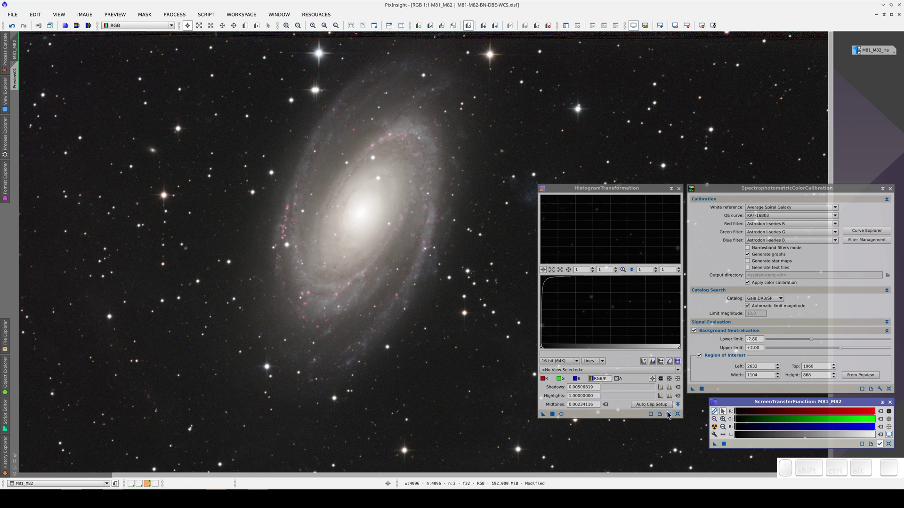
{"action": "left_click", "coordinate": [671, 415]}
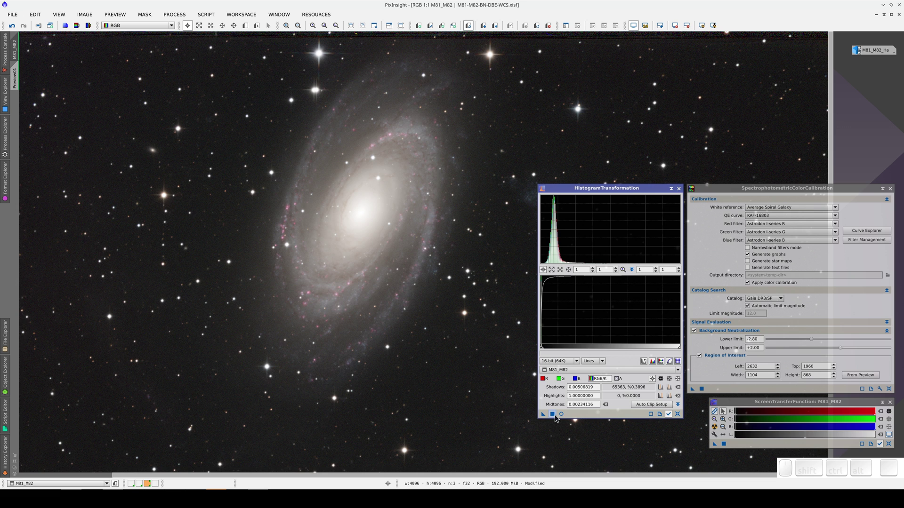
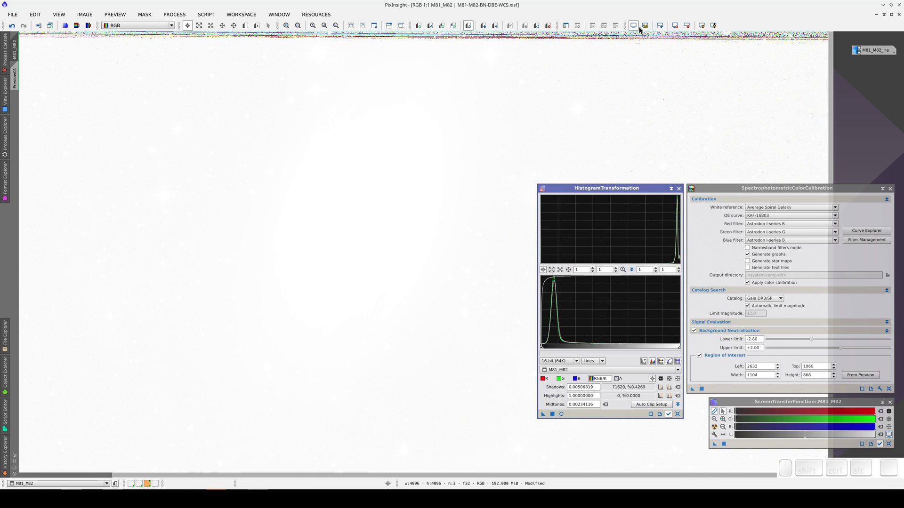
{"action": "left_click", "coordinate": [639, 27]}
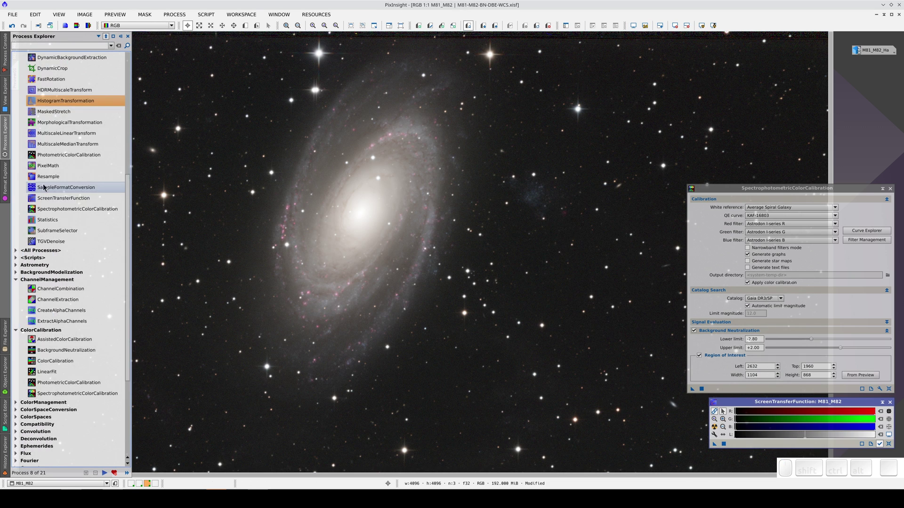
Raise the lower Saturation curve in CurvesTransformation and apply it to M81_M82.
{"action": "scroll", "scroll_direction": "up", "scroll_amount": 3}
{"action": "scroll", "scroll_direction": "up", "scroll_amount": 3}
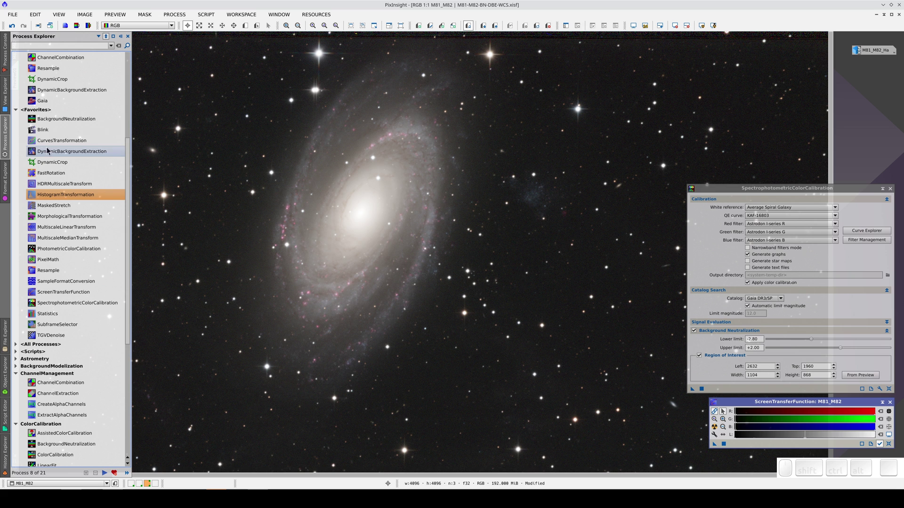
{"action": "left_click", "coordinate": [57, 139]}
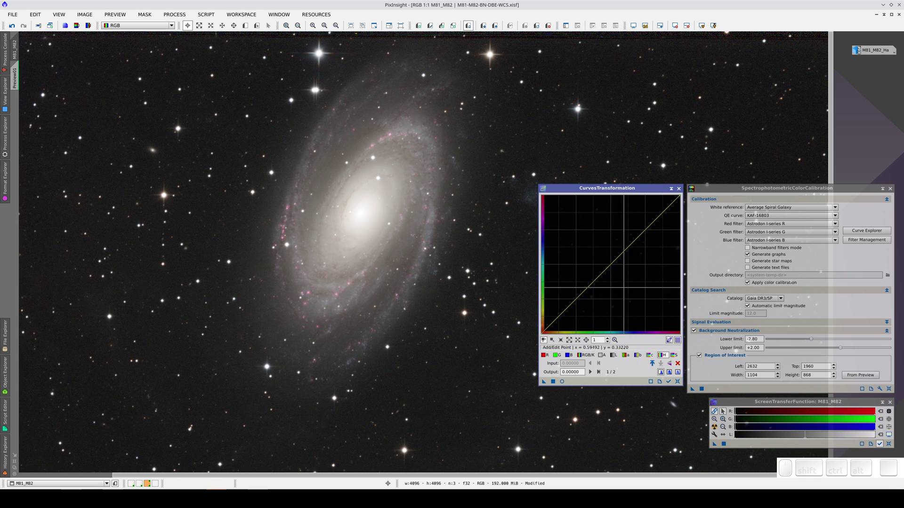
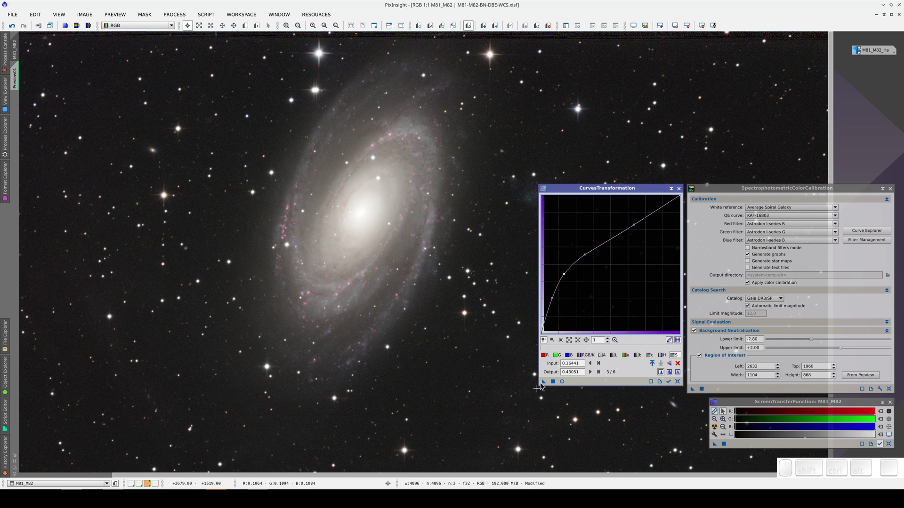
{"action": "left_click", "coordinate": [555, 383]}
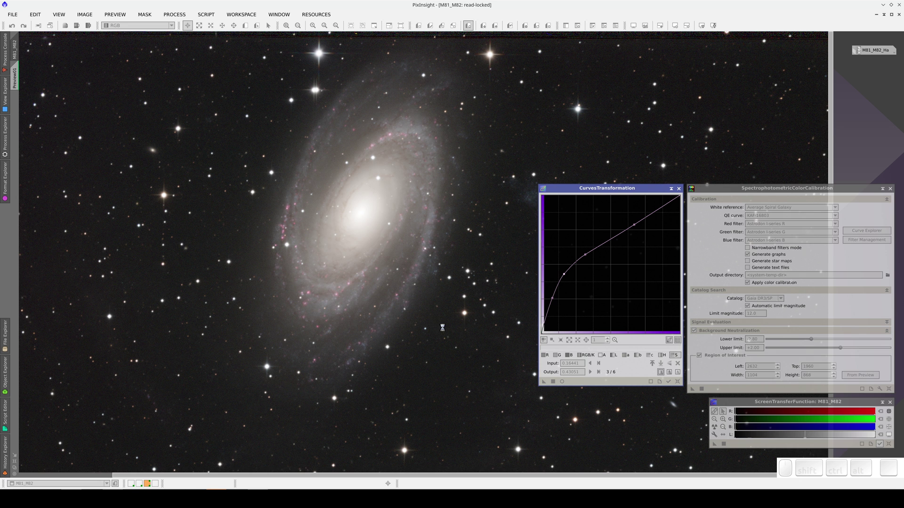